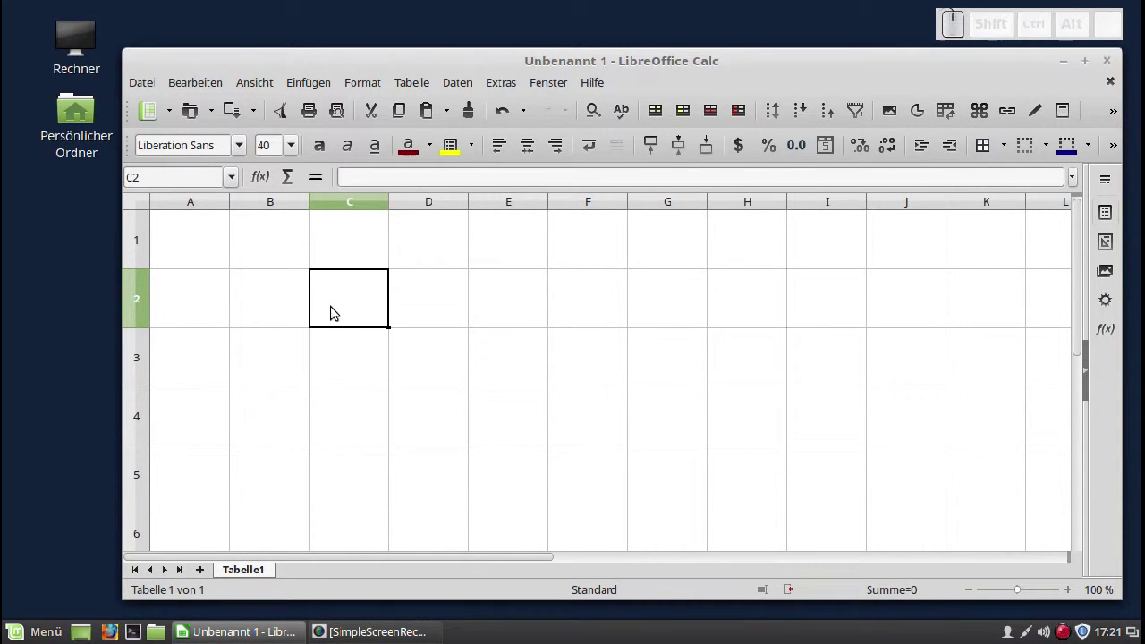
Enter the Latin-1 fractions ½ and ¼ into cell C2 via the special-characters dialog.
click(338, 306)
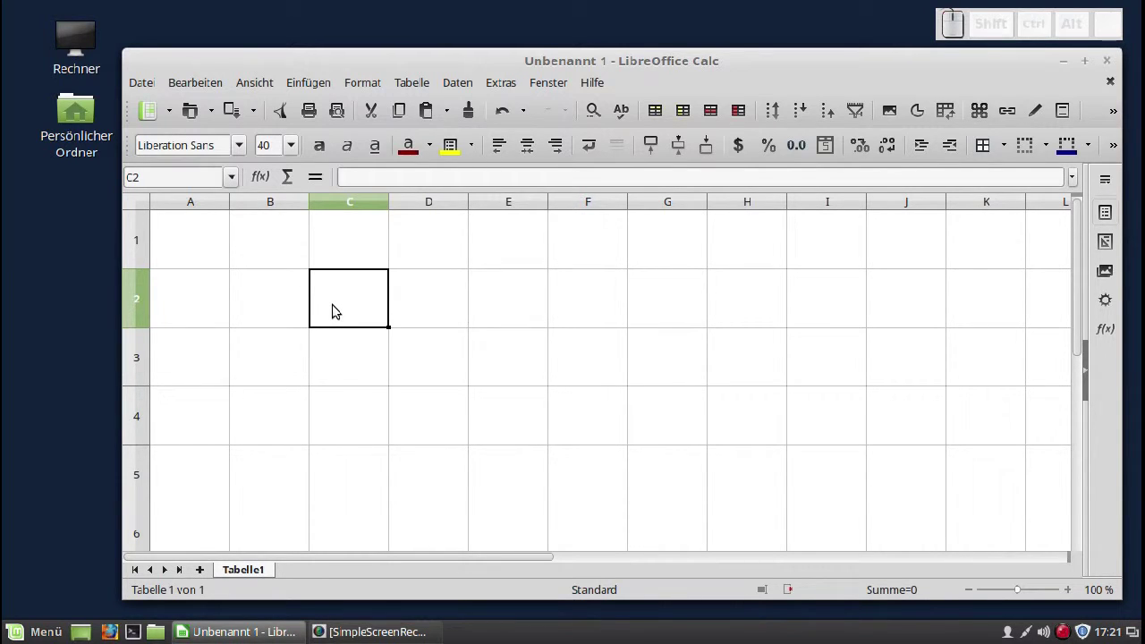
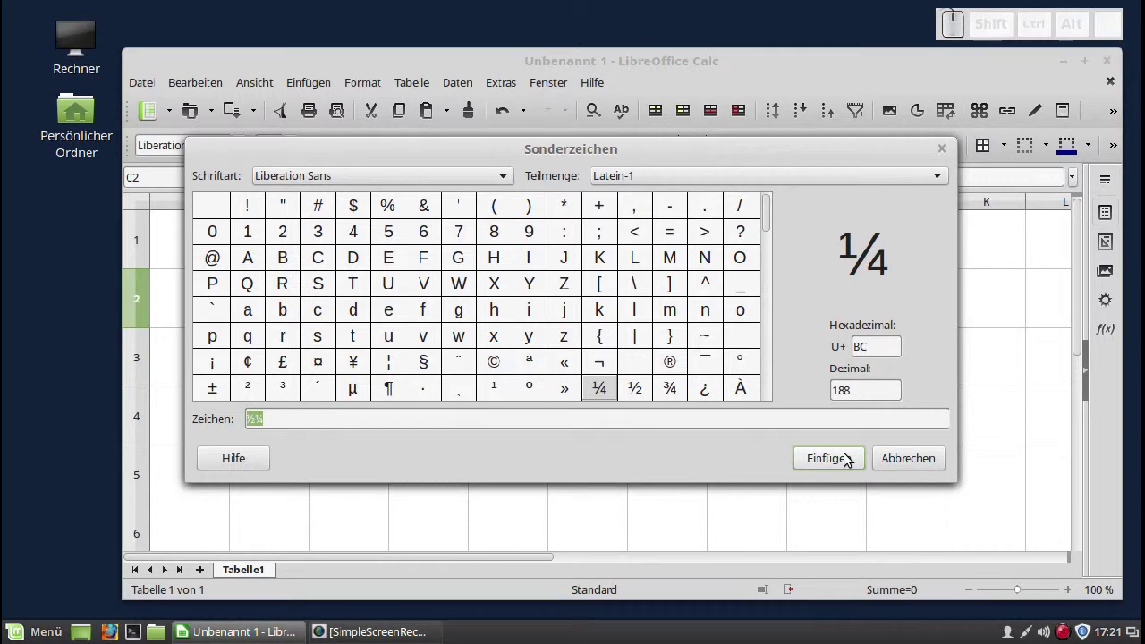
click(849, 454)
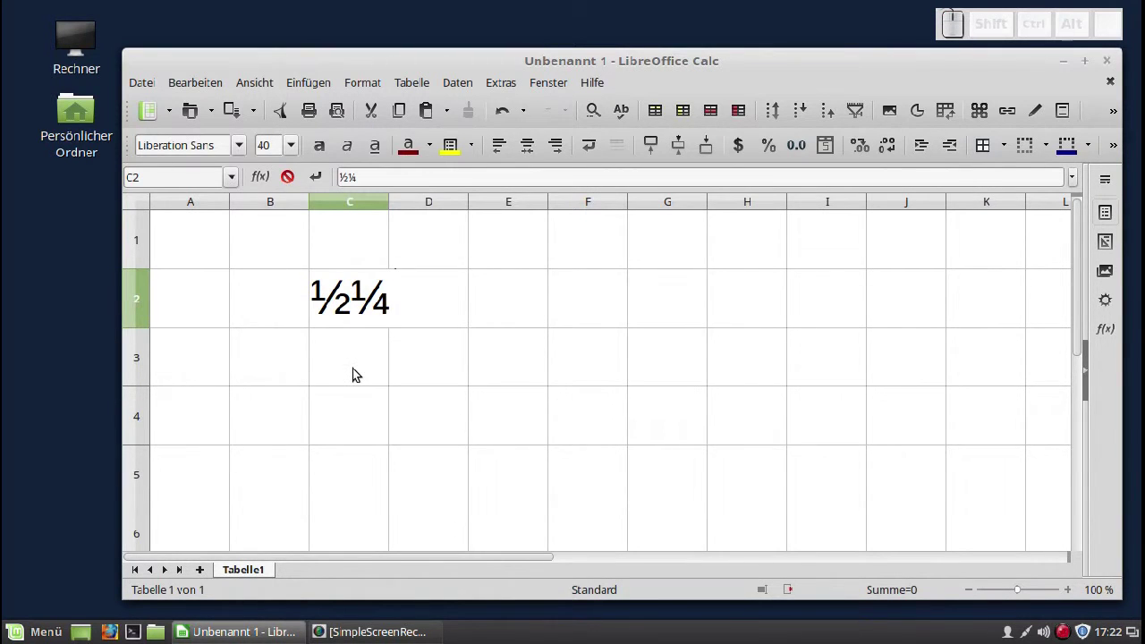
key(Return)
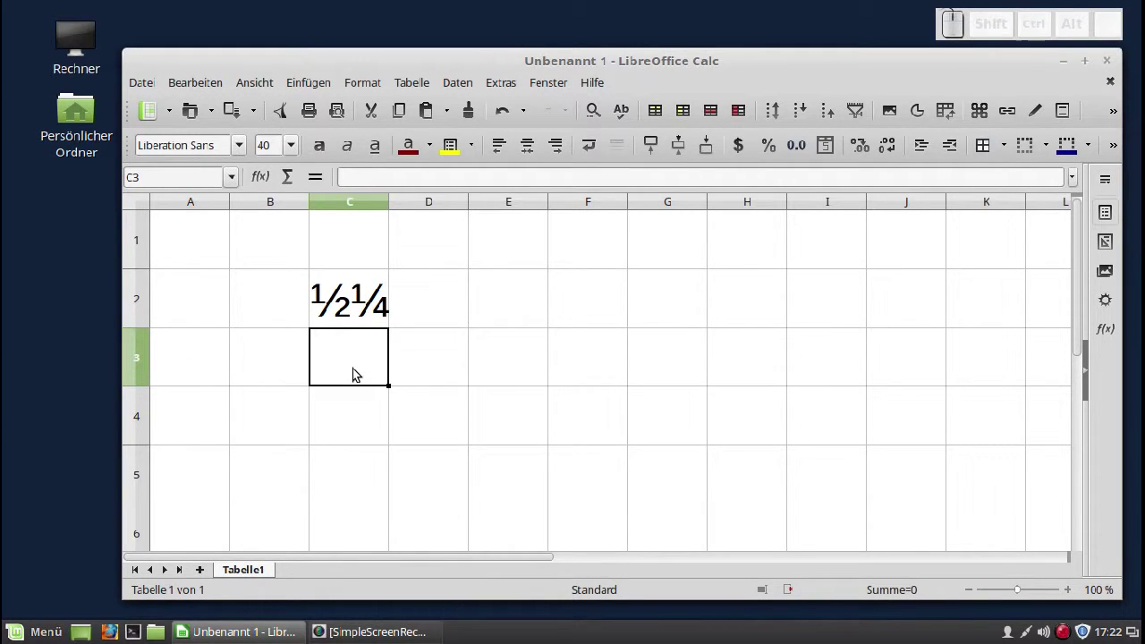
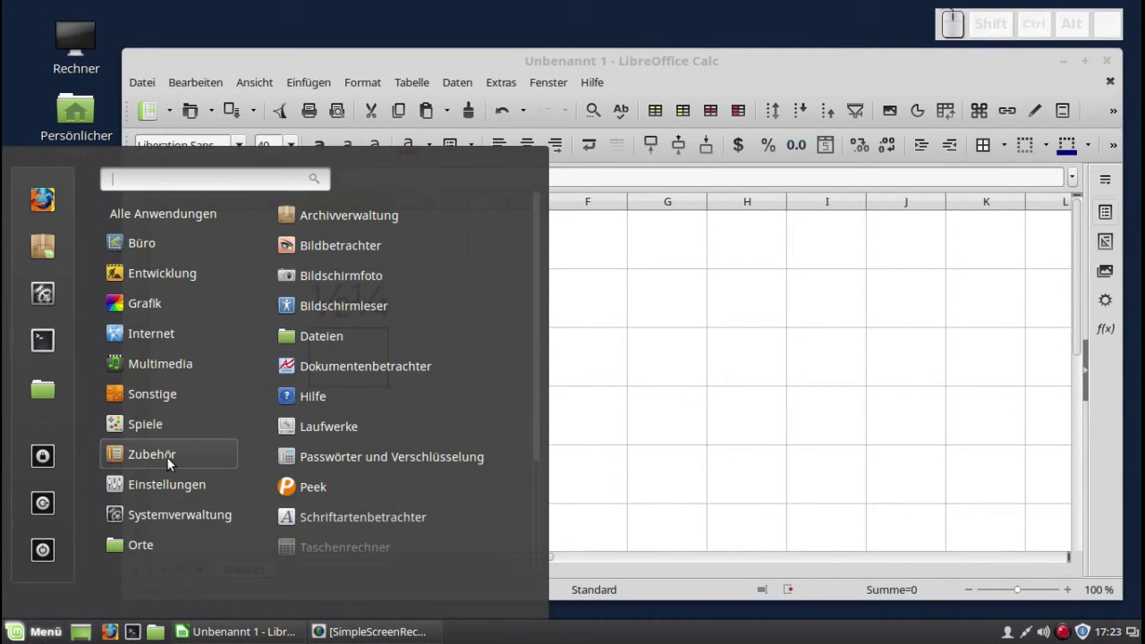
Start the Zeichentabelle character map from the Mint Menu's Zubehör applications.
click(545, 412)
click(465, 555)
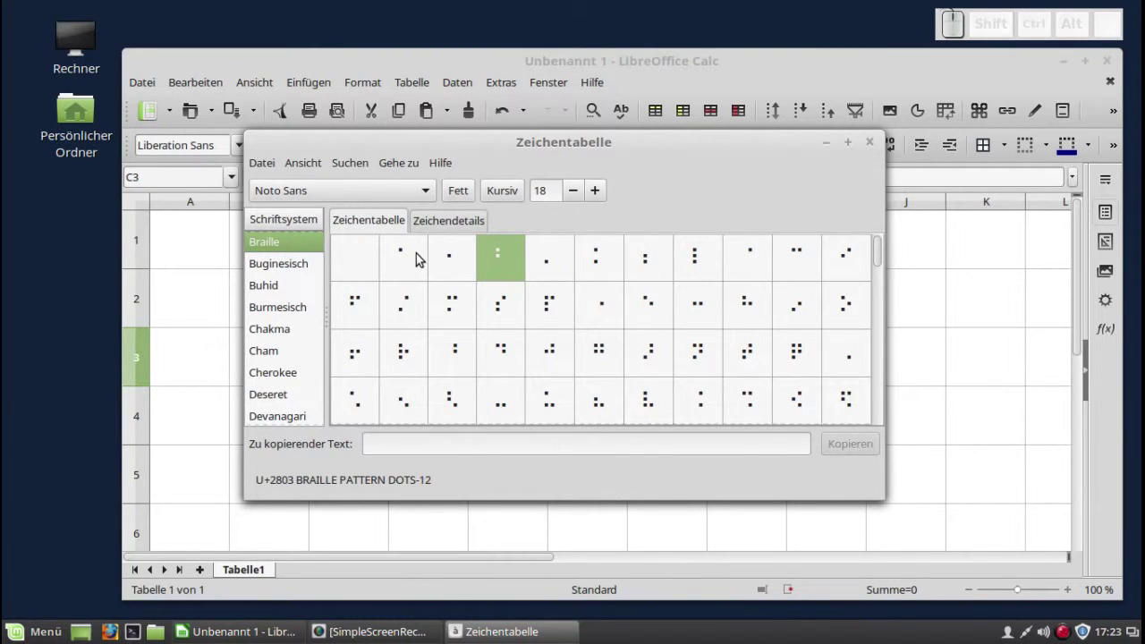
Collect the dots-1, dots-2 and dots-12 braille patterns and copy them.
click(427, 261)
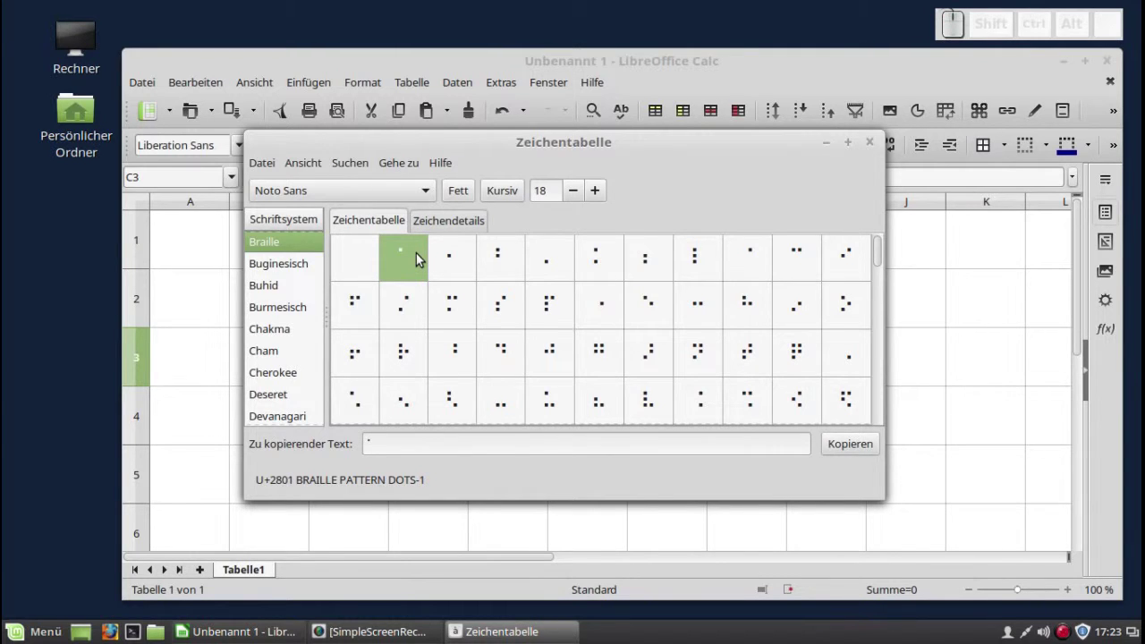
click(456, 266)
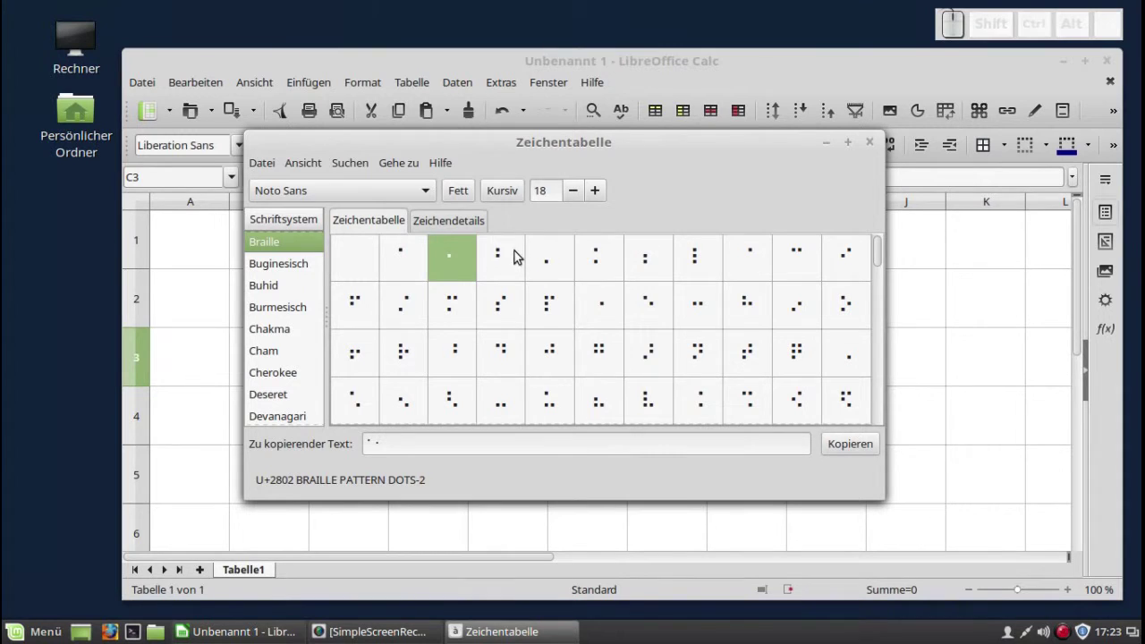
click(506, 260)
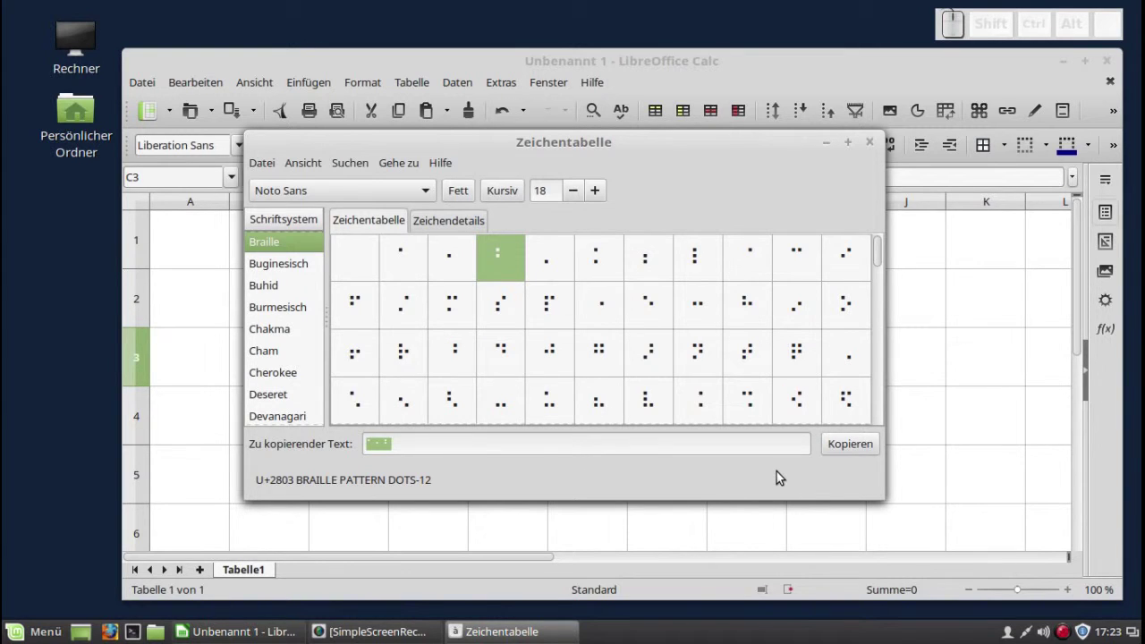
click(854, 453)
Paste the copied braille patterns into cell C3 and move on to C4.
click(194, 337)
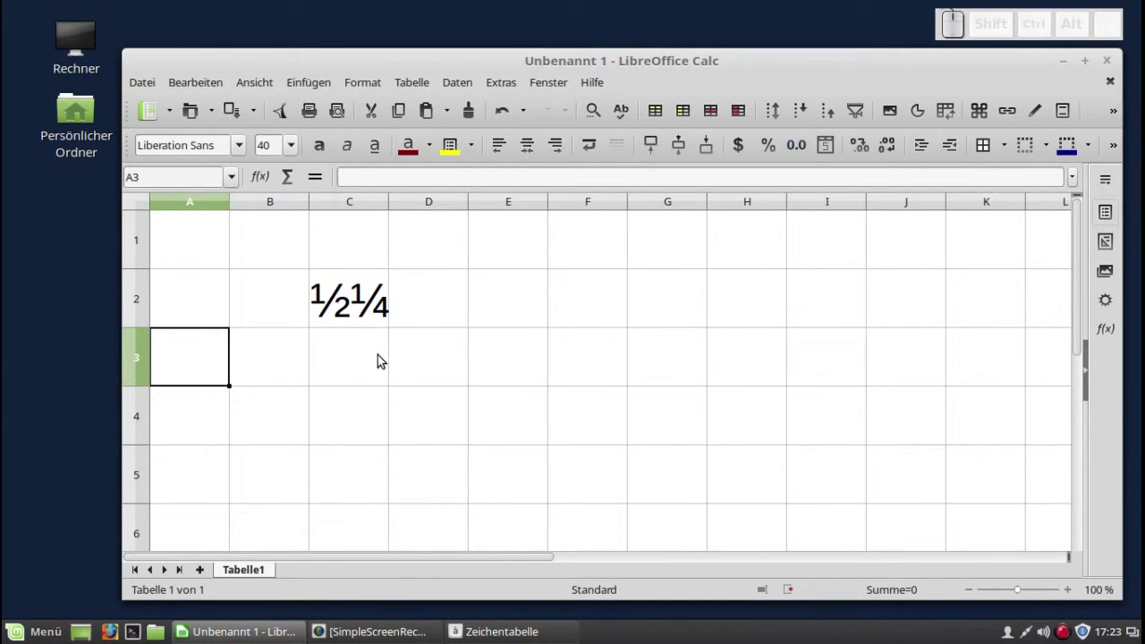
click(360, 356)
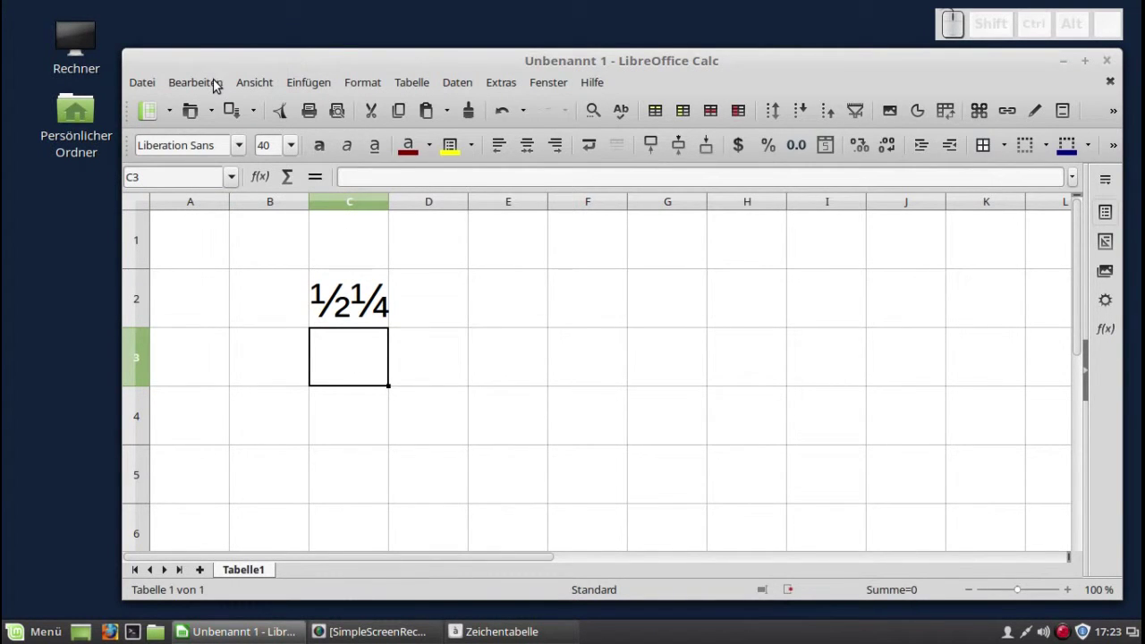
click(218, 90)
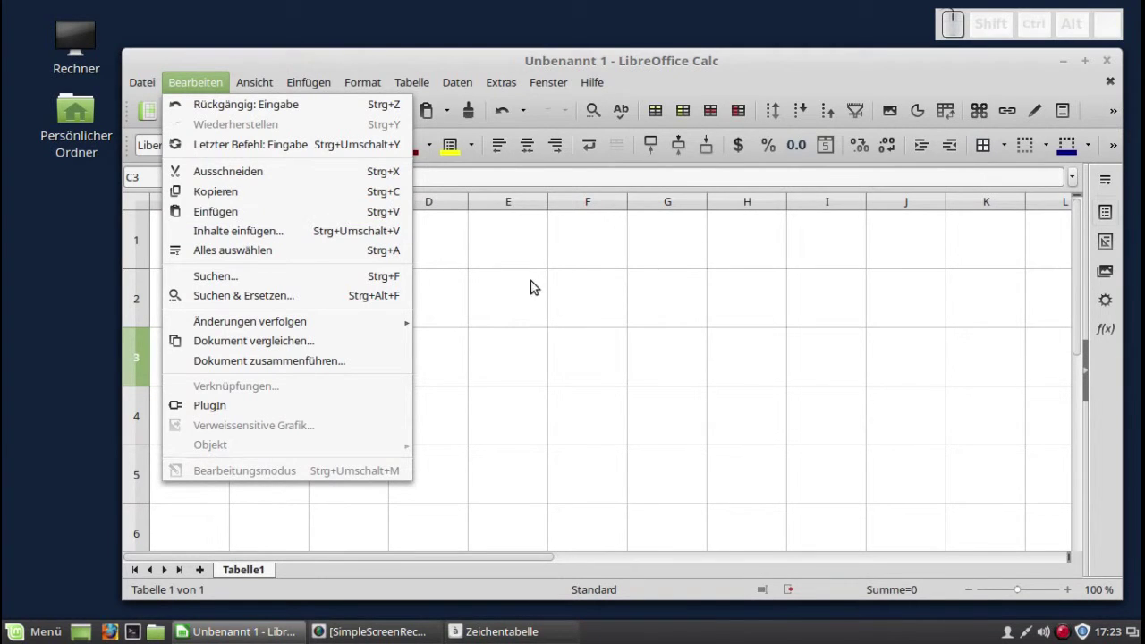
click(452, 412)
click(340, 357)
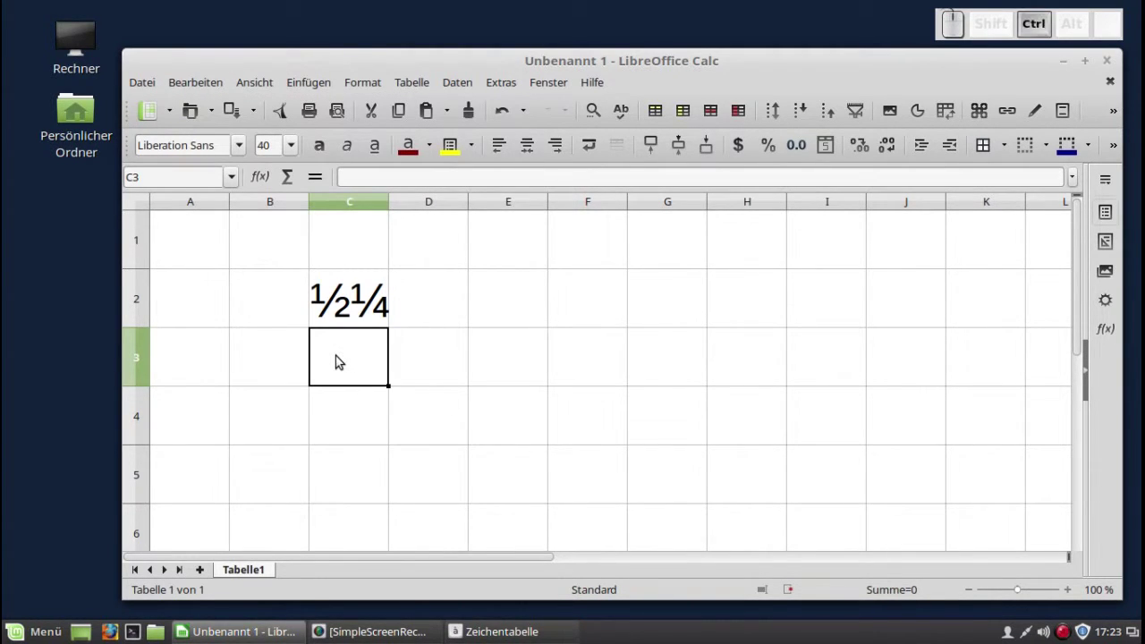
key(ctrl+v)
click(467, 358)
click(439, 425)
click(351, 422)
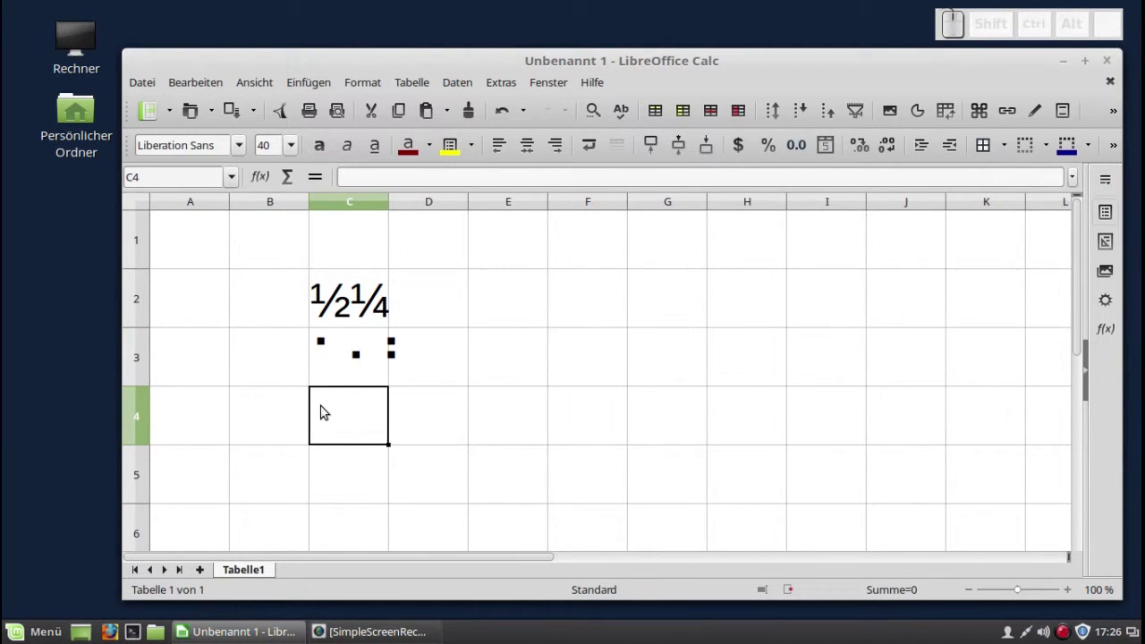
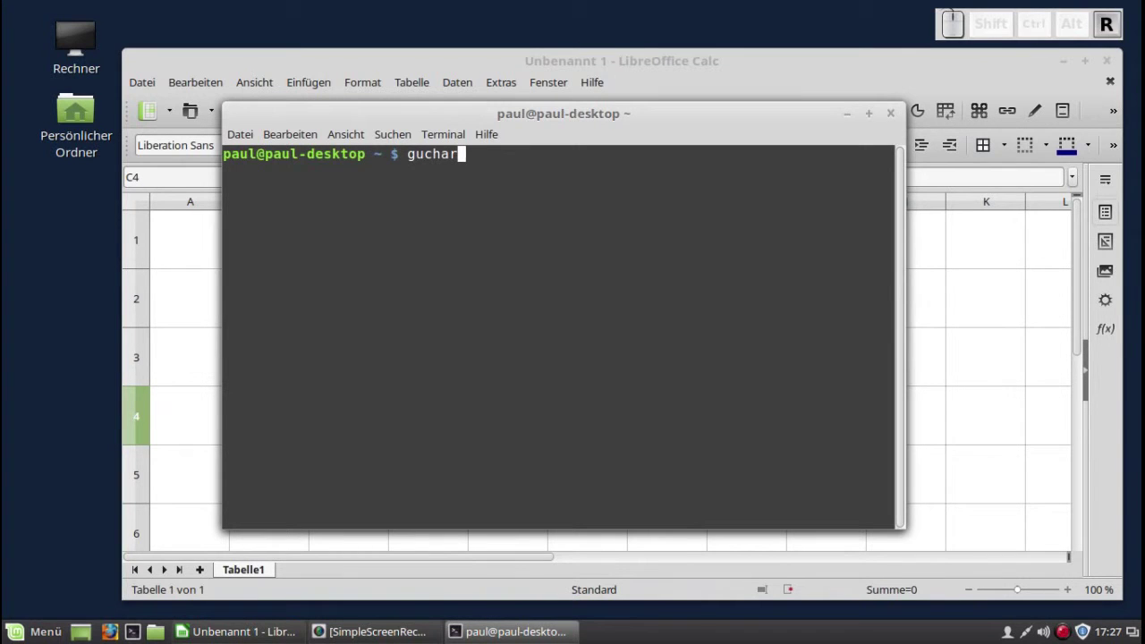
Run gucharmap from the terminal, then close the character map and the terminal.
key(Return)
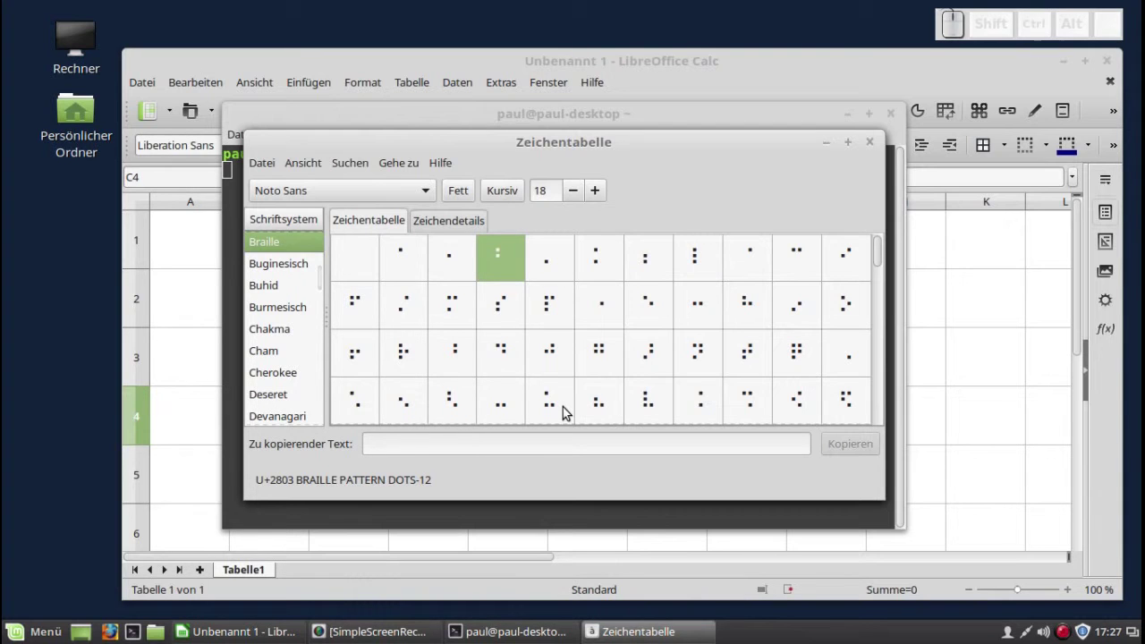
click(871, 148)
click(899, 120)
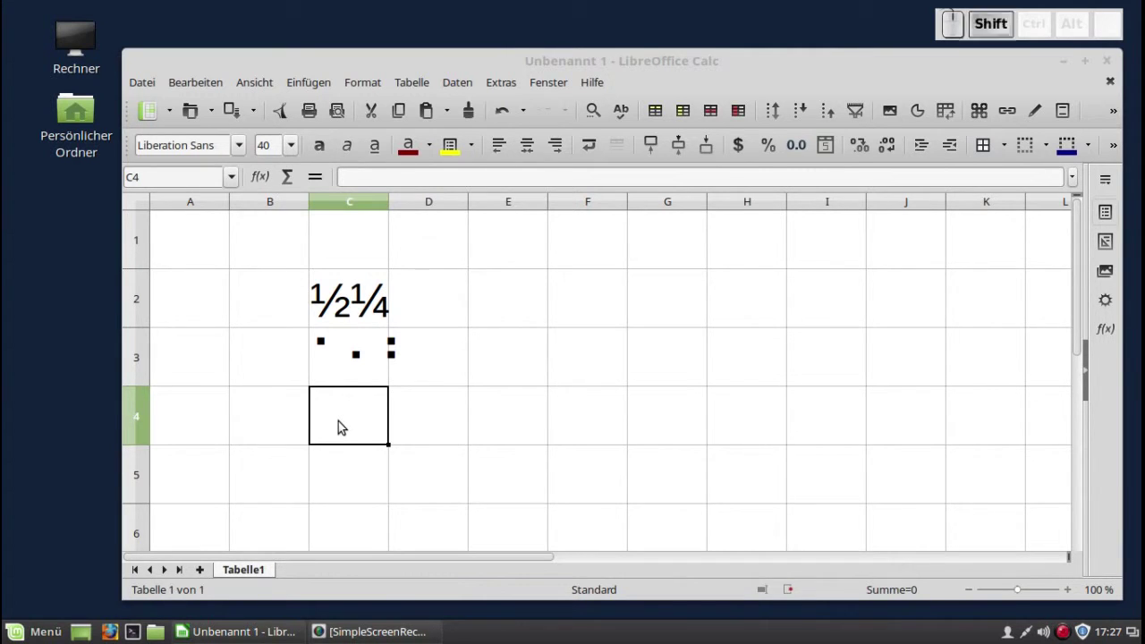
Enter the :Auto: colon code in C4 so AutoCorrect makes it a car emoji.
key(shift+.)
click(342, 423)
key(shift+.)
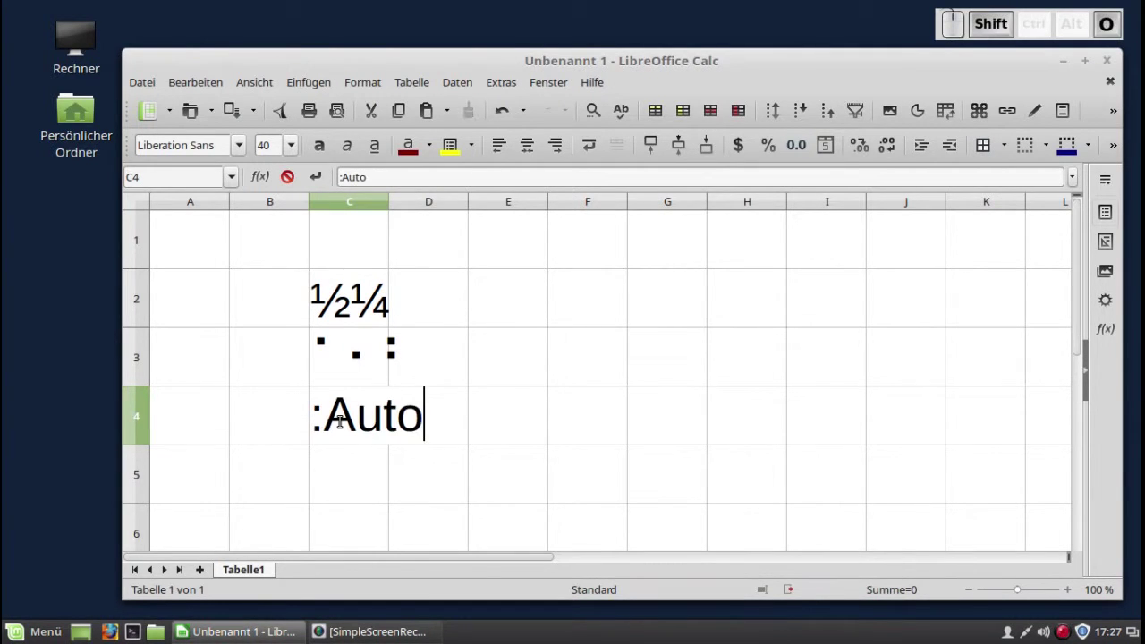
key(shift+.)
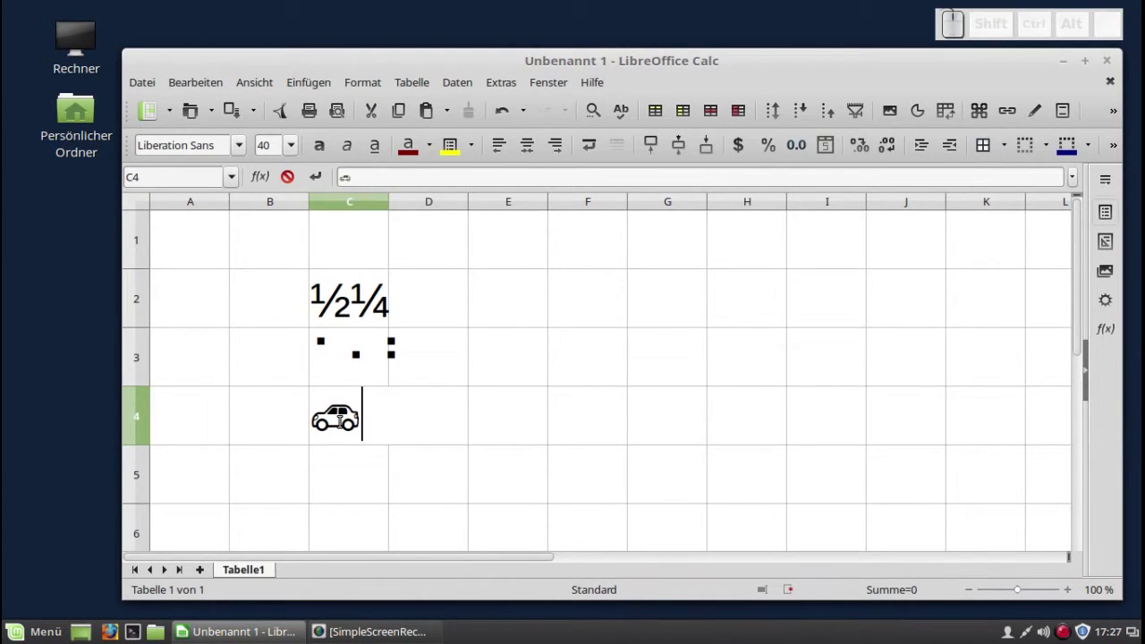
Enter the :Baby: colon code in C5 so AutoCorrect makes it a baby emoji.
click(348, 455)
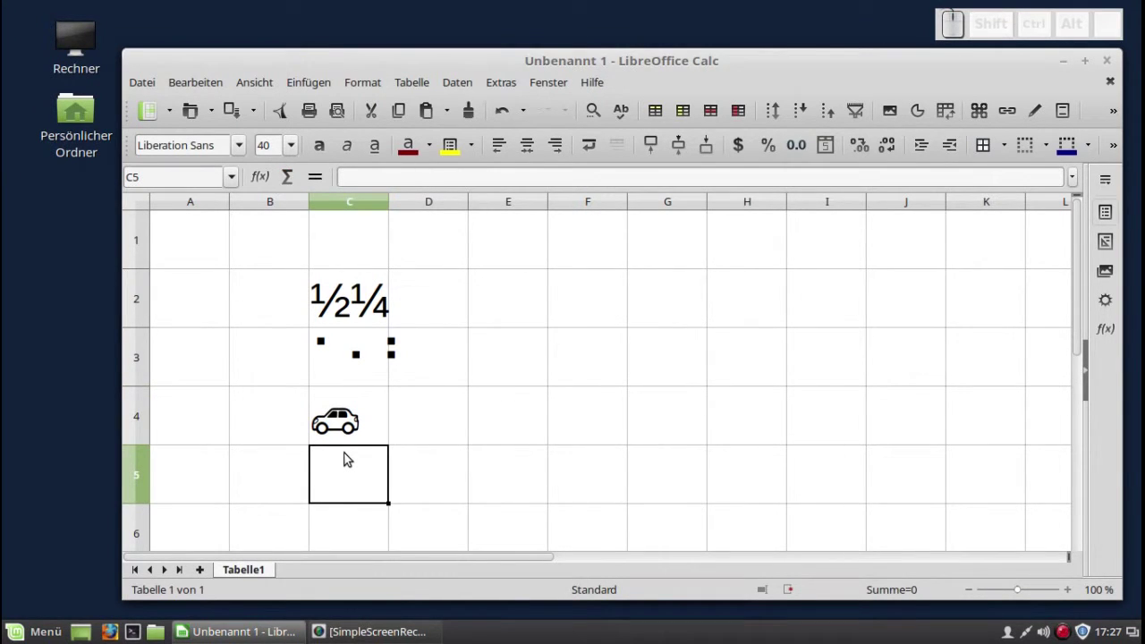
key(shift+.)
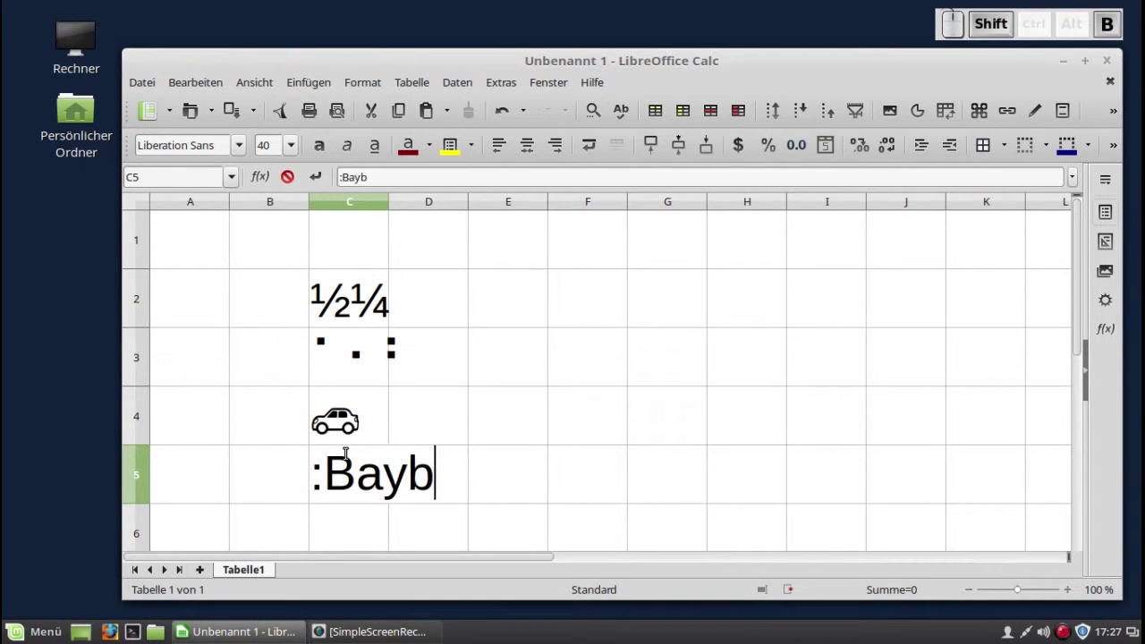
key(BackSpace)
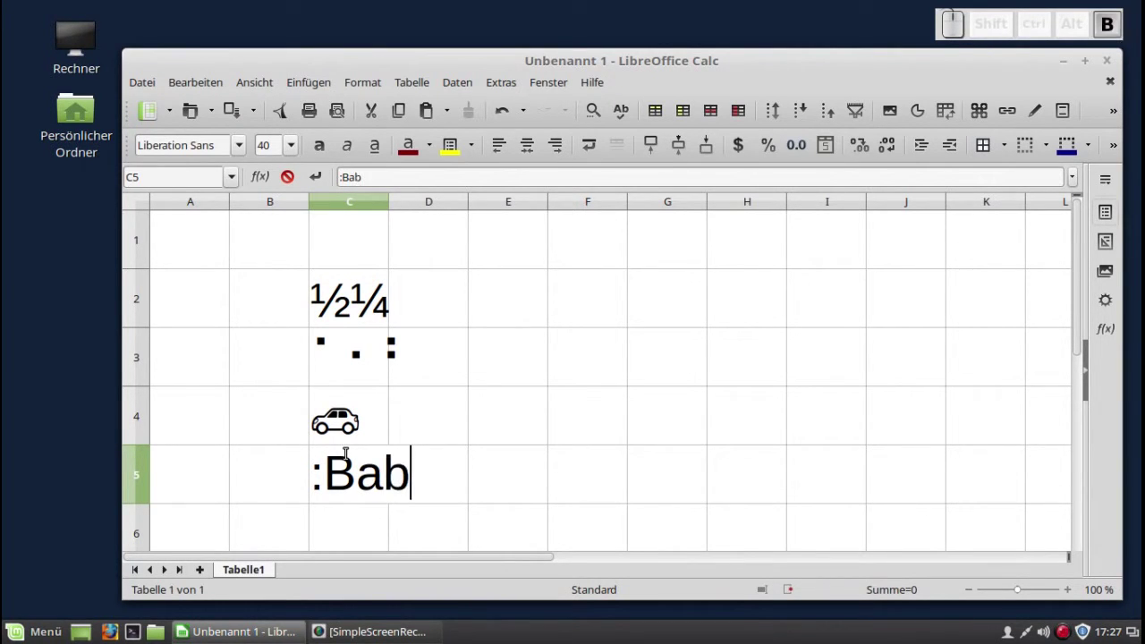
key(shift+.)
key(shift+Return)
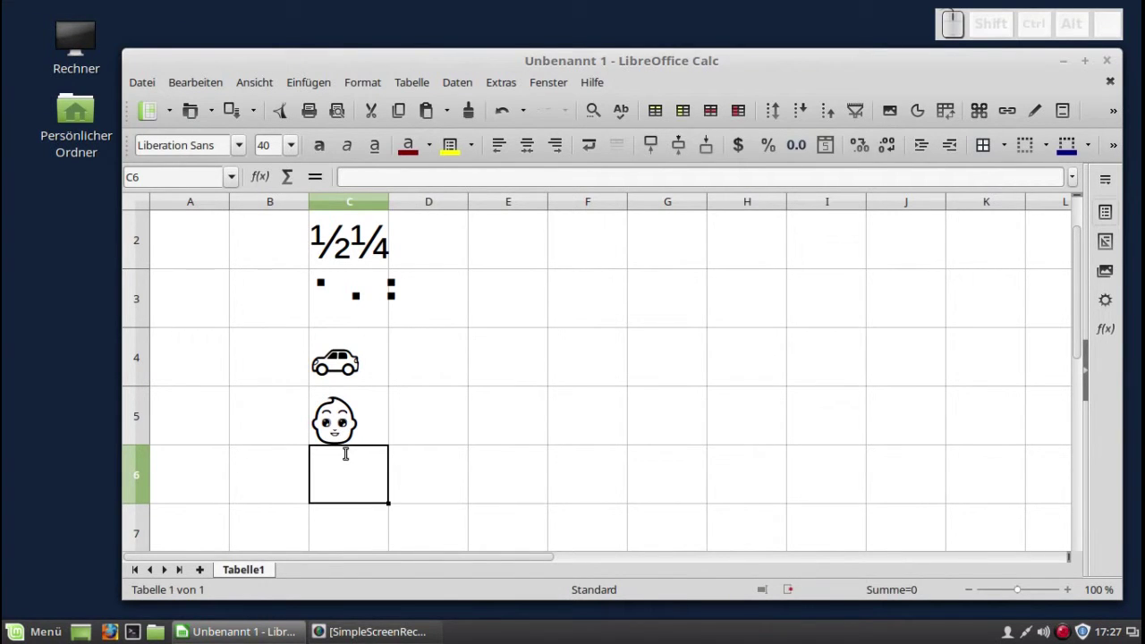
Show the AutoKorrektur options dialog with its colon-code replacement list.
click(512, 91)
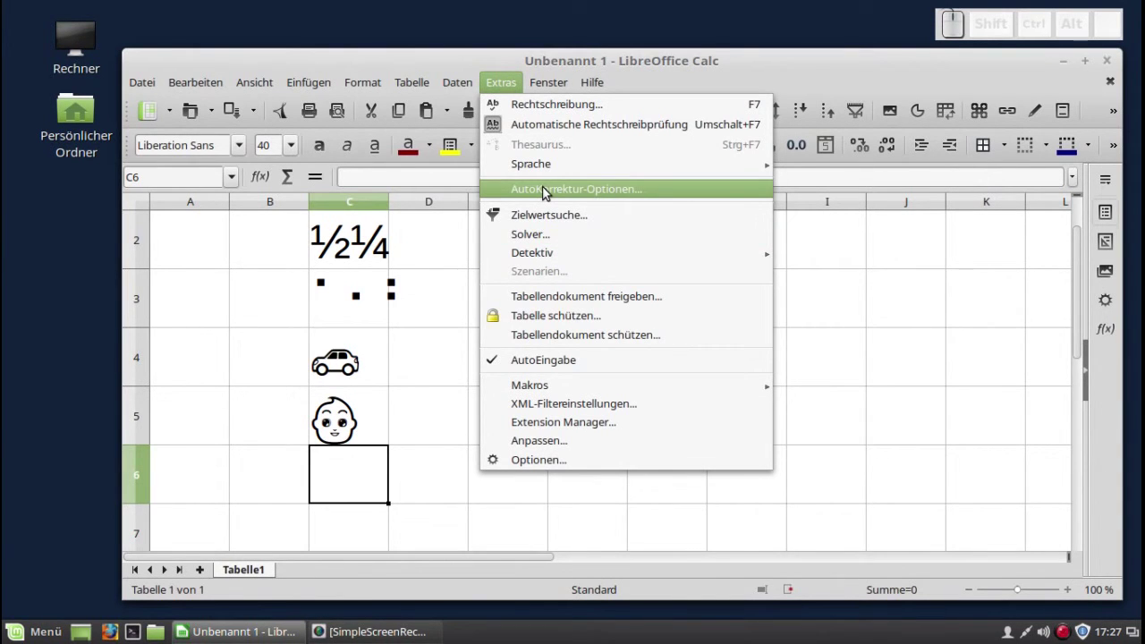
click(549, 195)
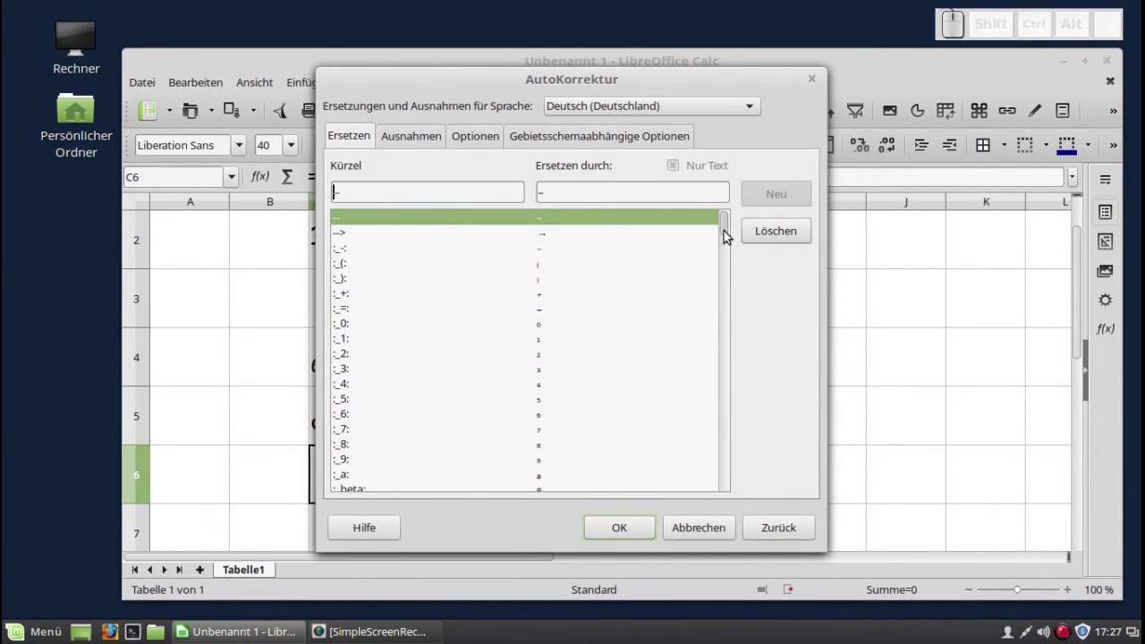